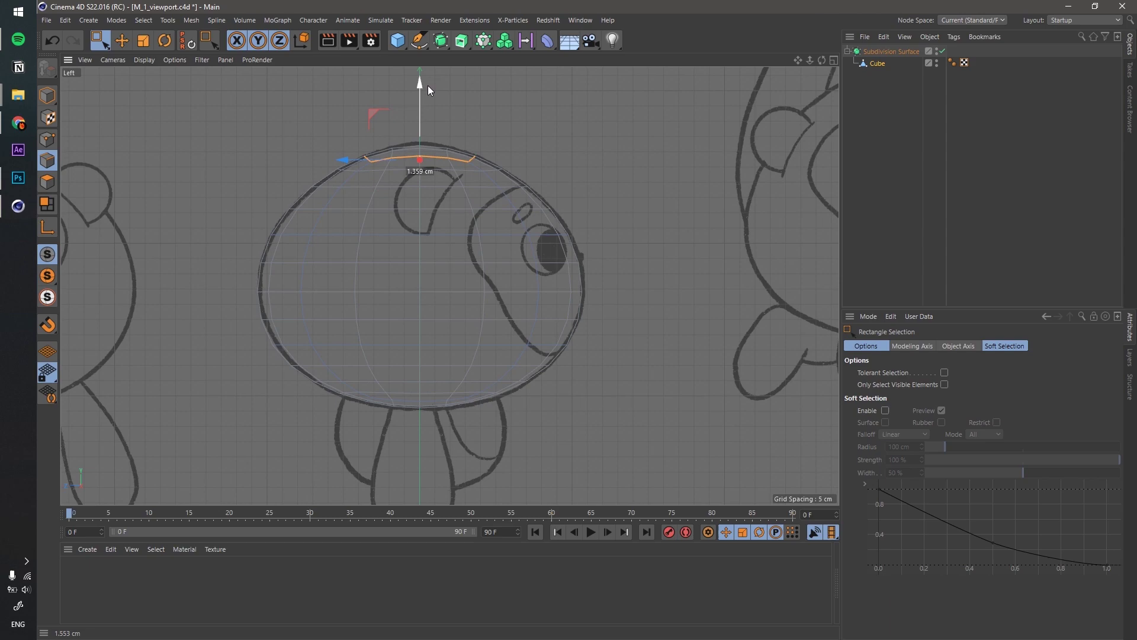
Step: Scale the head's top edge loop to about 94% and raise it, then show the Front view full size
{"action": "left_click", "coordinate": [431, 89]}
{"action": "key", "text": "t"}
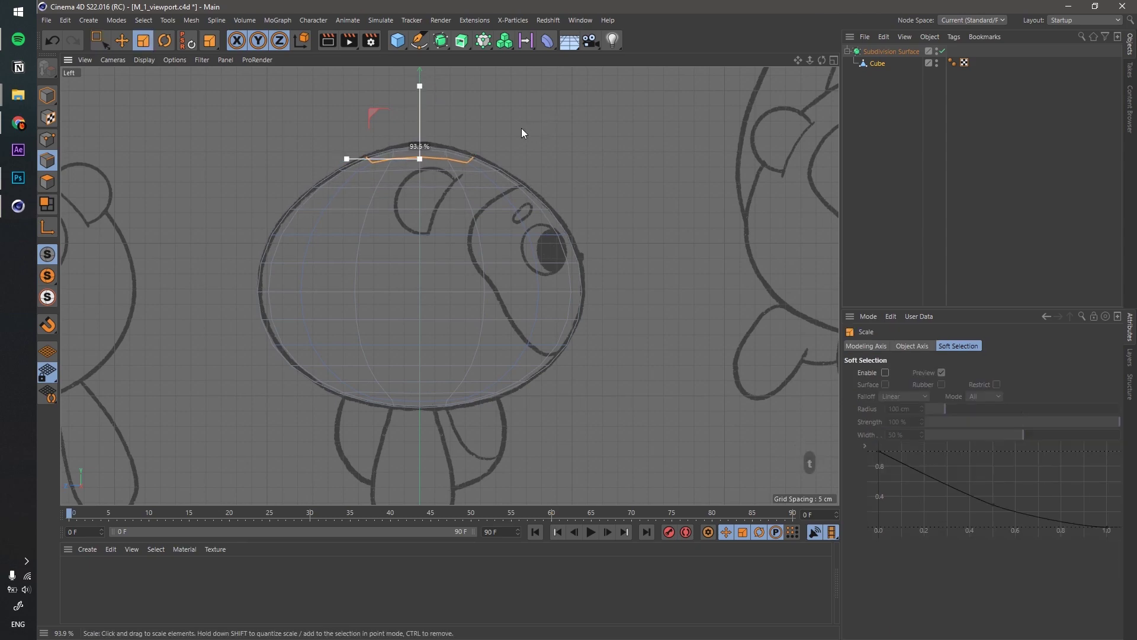
{"action": "left_click", "coordinate": [521, 132]}
{"action": "key", "text": "e"}
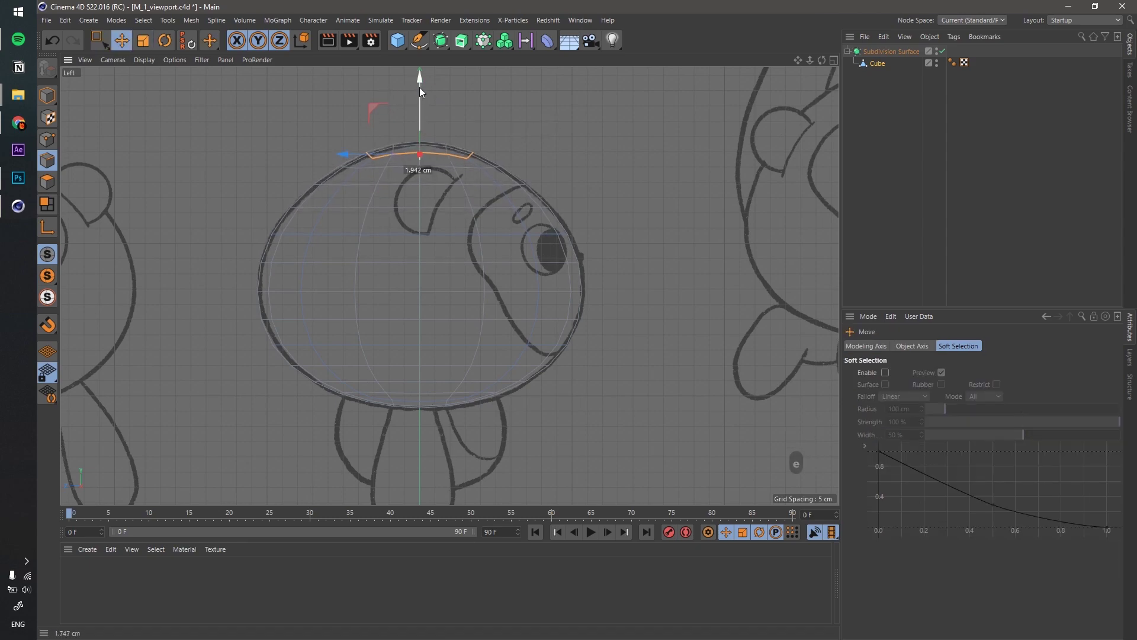
{"action": "left_click", "coordinate": [417, 97]}
{"action": "scroll", "scroll_direction": "down", "scroll_amount": 3}
{"action": "middle_click", "coordinate": [632, 369]}
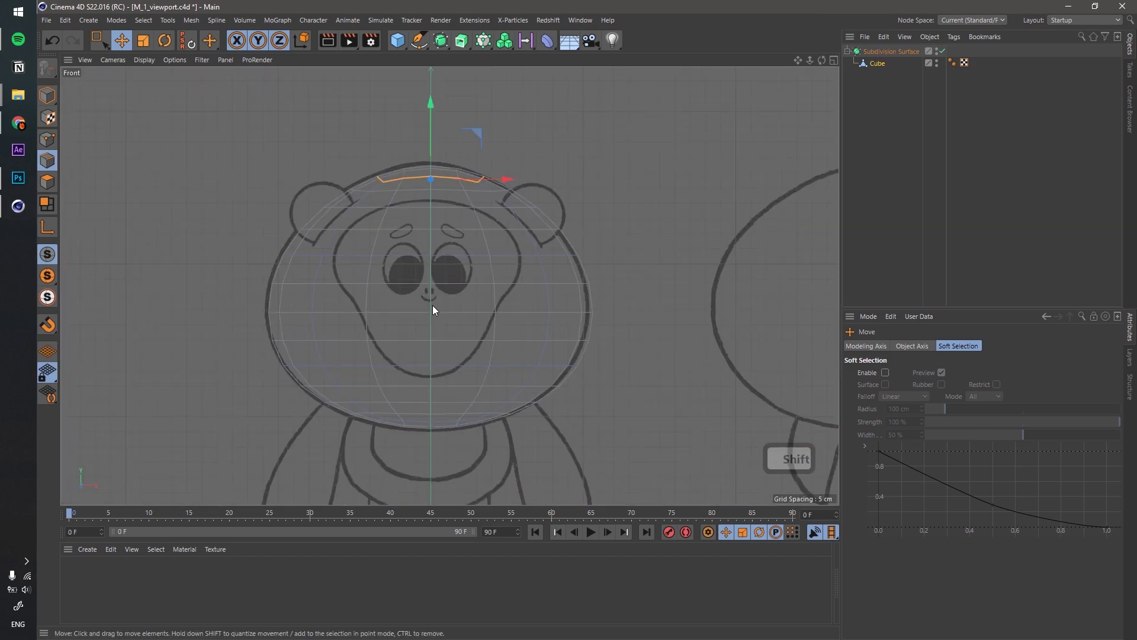
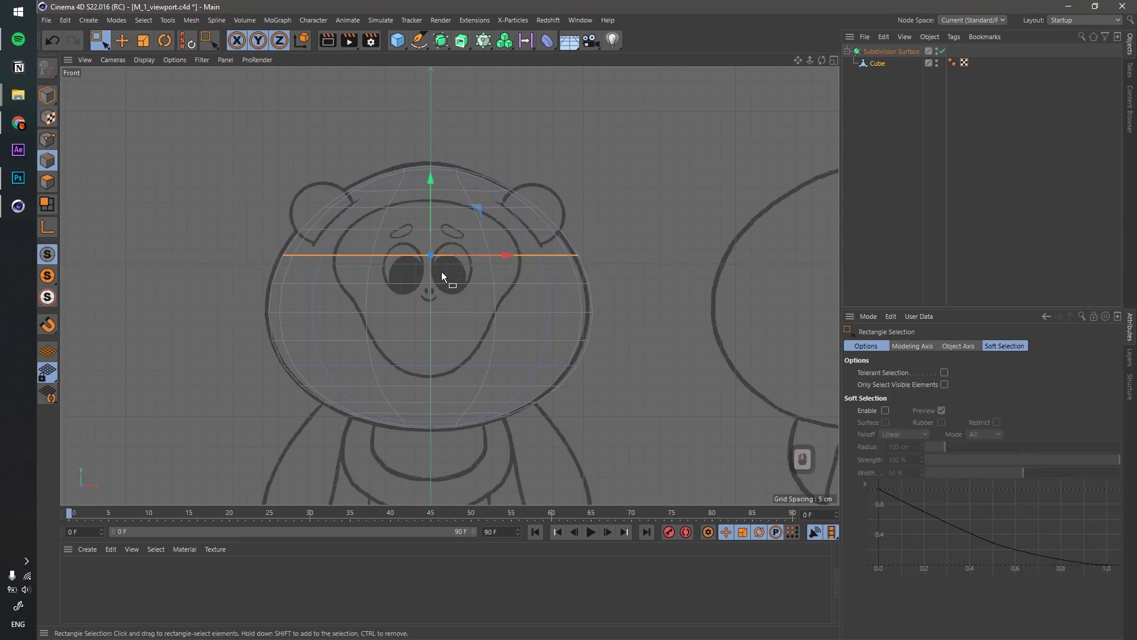
Step: Scale the eye-level loop to about 97% and the lower head loop to about 94%
{"action": "key", "text": "t"}
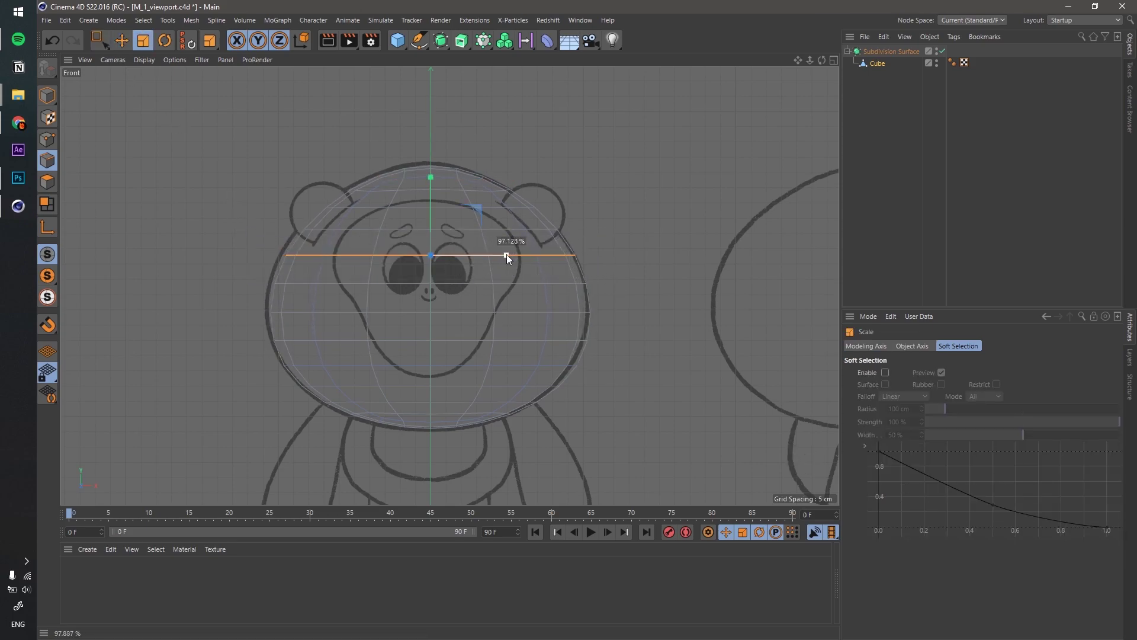
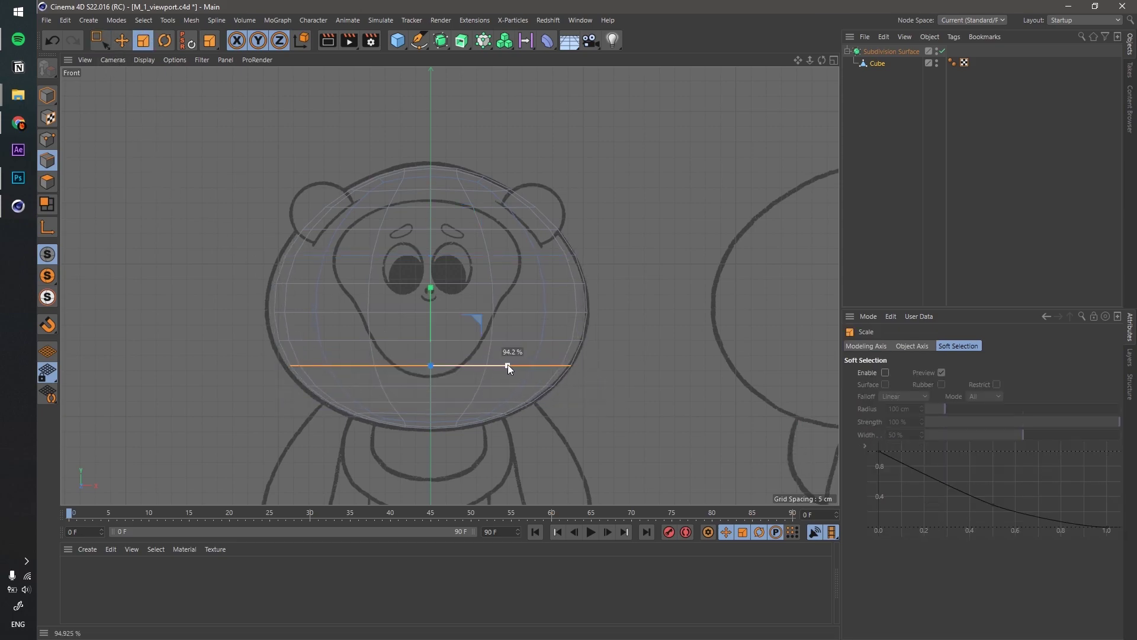
{"action": "left_click", "coordinate": [512, 370]}
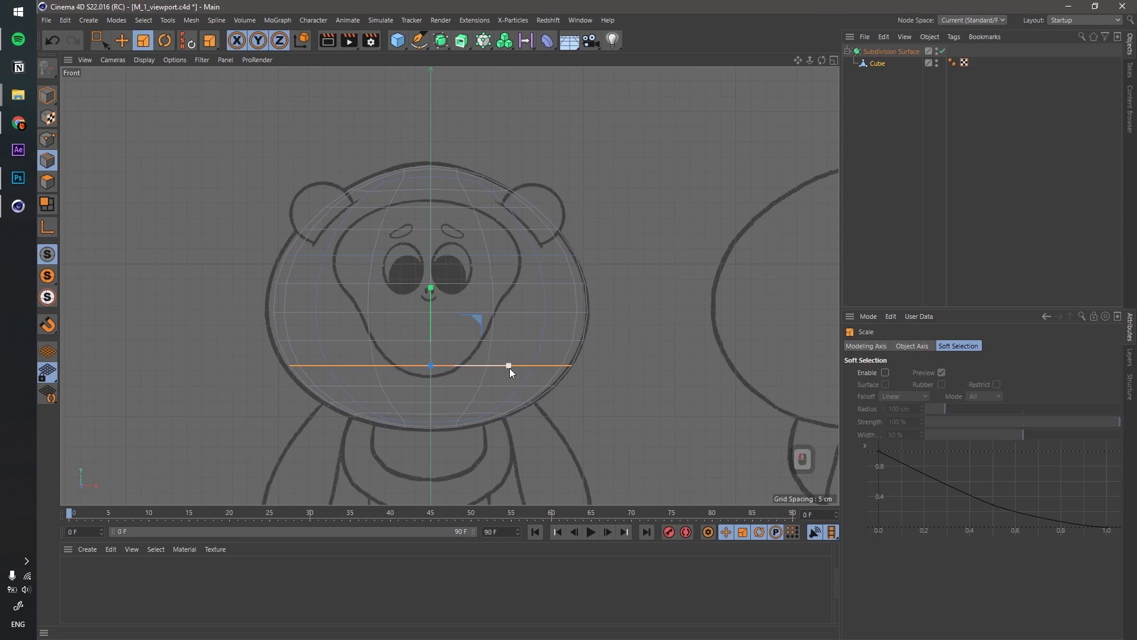
{"action": "left_click", "coordinate": [513, 370]}
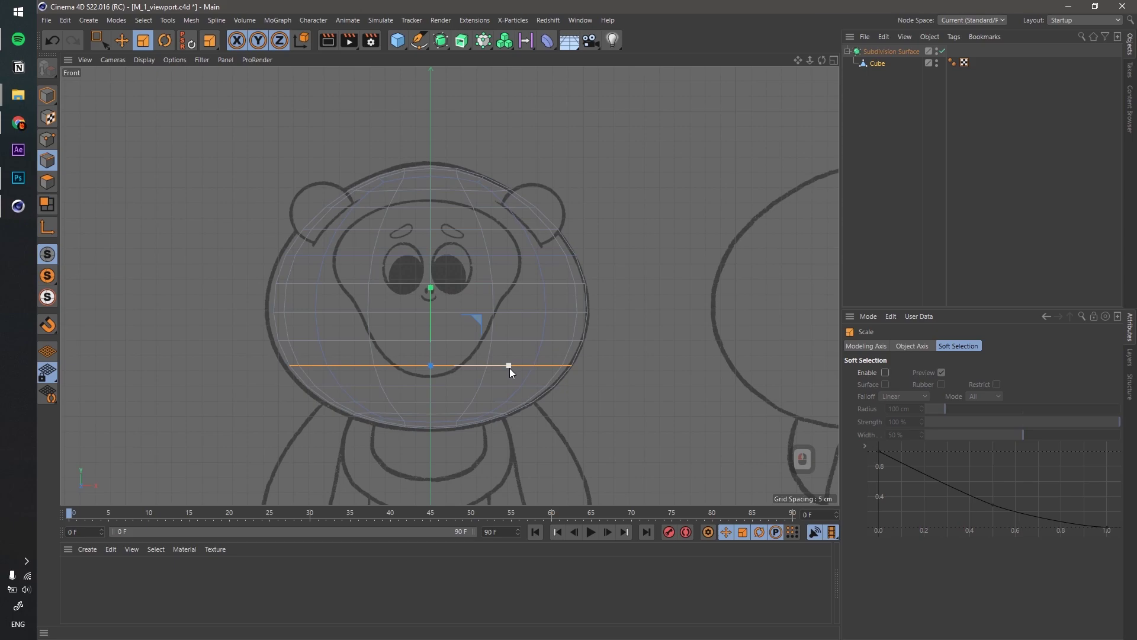
{"action": "left_click_drag", "start_coordinate": [448, 212], "coordinate": [397, 266]}
{"action": "left_click_drag", "start_coordinate": [397, 266], "coordinate": [354, 379]}
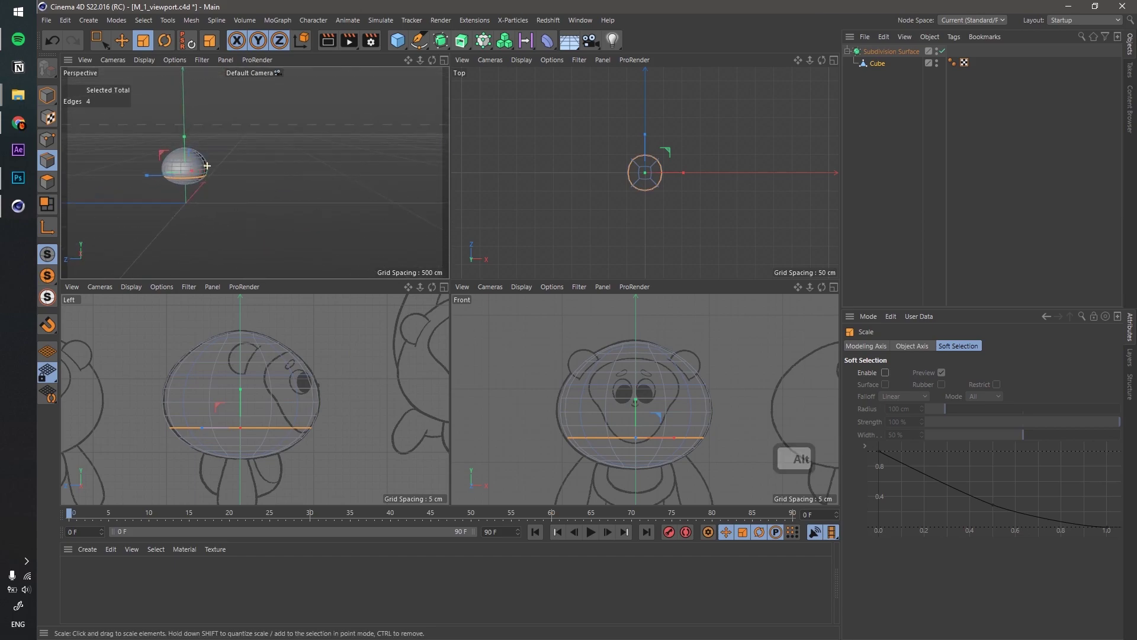
Step: Adjust the head's edge loops with scale and move to fit the sketched outline
{"action": "left_click", "coordinate": [370, 163]}
{"action": "left_click", "coordinate": [396, 41]}
{"action": "key", "text": "t"}
{"action": "key", "text": "e"}
{"action": "left_click", "coordinate": [423, 291]}
{"action": "left_click", "coordinate": [450, 49]}
{"action": "left_click", "coordinate": [356, 390]}
{"action": "left_click", "coordinate": [332, 381]}
{"action": "key", "text": "t"}
{"action": "left_click", "coordinate": [432, 419]}
{"action": "left_click", "coordinate": [416, 320]}
Step: Refine the remaining head loops, scaling and nudging points toward the sketch
{"action": "key", "text": "t"}
{"action": "key", "text": "t"}
{"action": "left_click", "coordinate": [560, 306]}
{"action": "left_click", "coordinate": [393, 302]}
{"action": "key", "text": "e"}
{"action": "left_click", "coordinate": [414, 258]}
{"action": "left_click", "coordinate": [423, 338]}
{"action": "key", "text": "t"}
{"action": "left_click", "coordinate": [472, 287]}
{"action": "left_click", "coordinate": [531, 288]}
{"action": "left_click", "coordinate": [467, 311]}
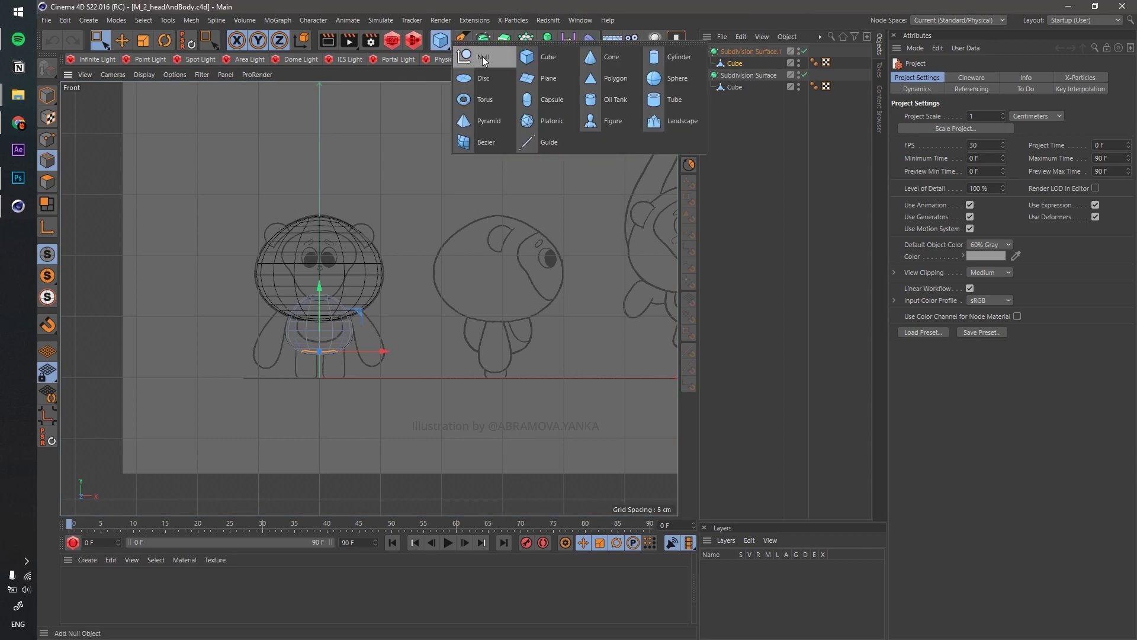
Step: Add a null object, rename it L_LEG and position it at the leg base
{"action": "left_click", "coordinate": [487, 62]}
{"action": "left_click", "coordinate": [733, 55]}
{"action": "double_click", "coordinate": [732, 56]}
{"action": "key", "text": "ctrl+a"}
{"action": "type", "text": "lleg"}
{"action": "key", "text": "Return"}
{"action": "left_click", "coordinate": [395, 413]}
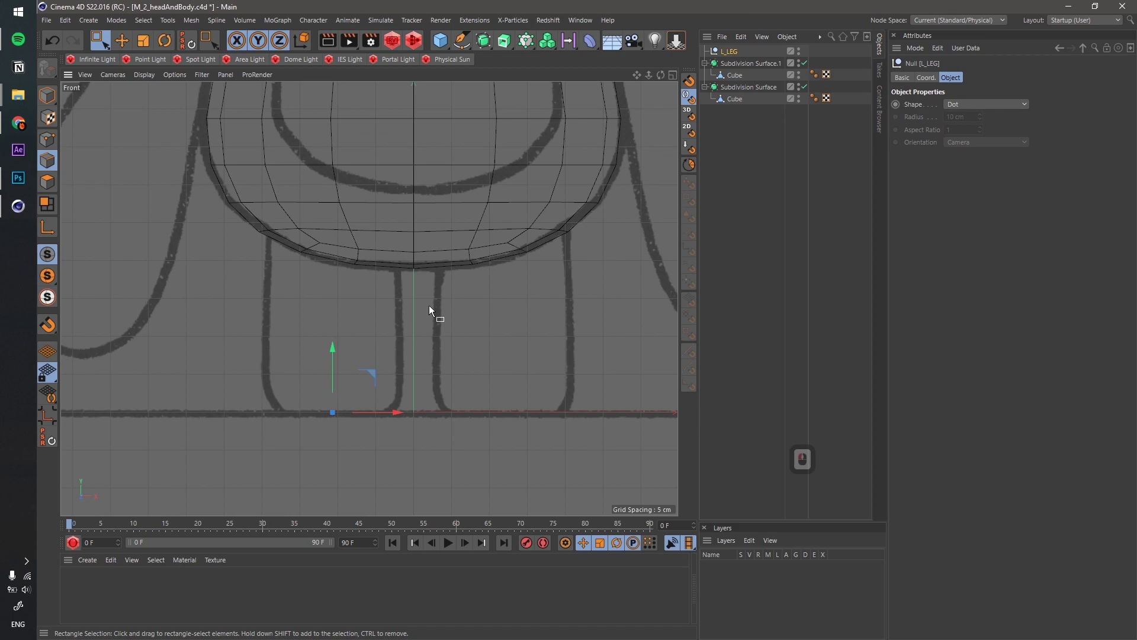
{"action": "key", "text": "alt+e"}
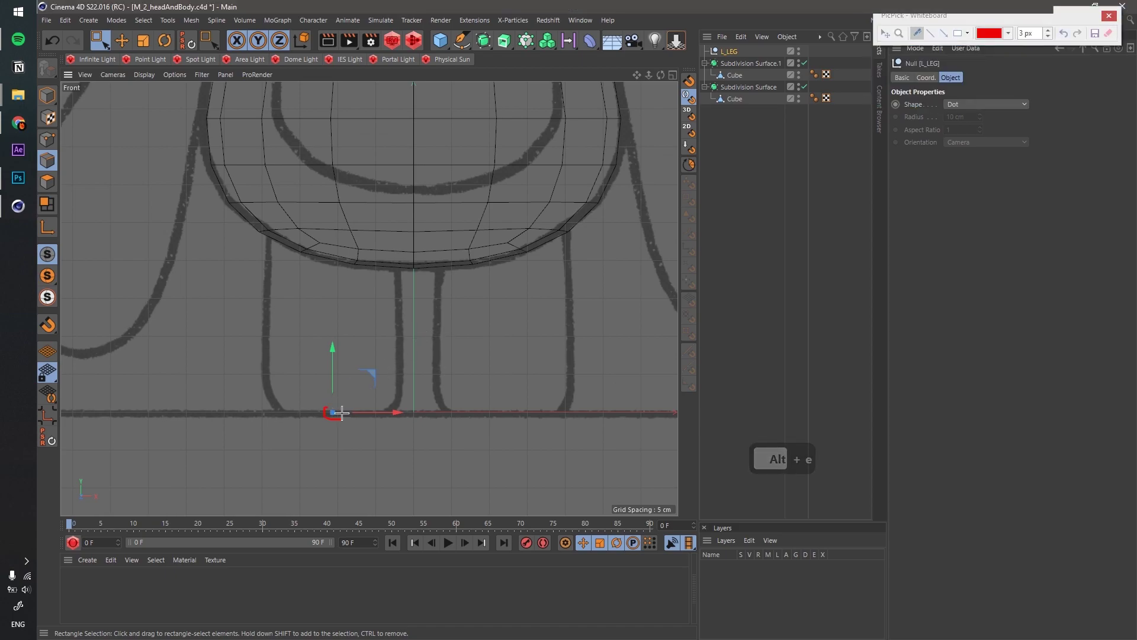
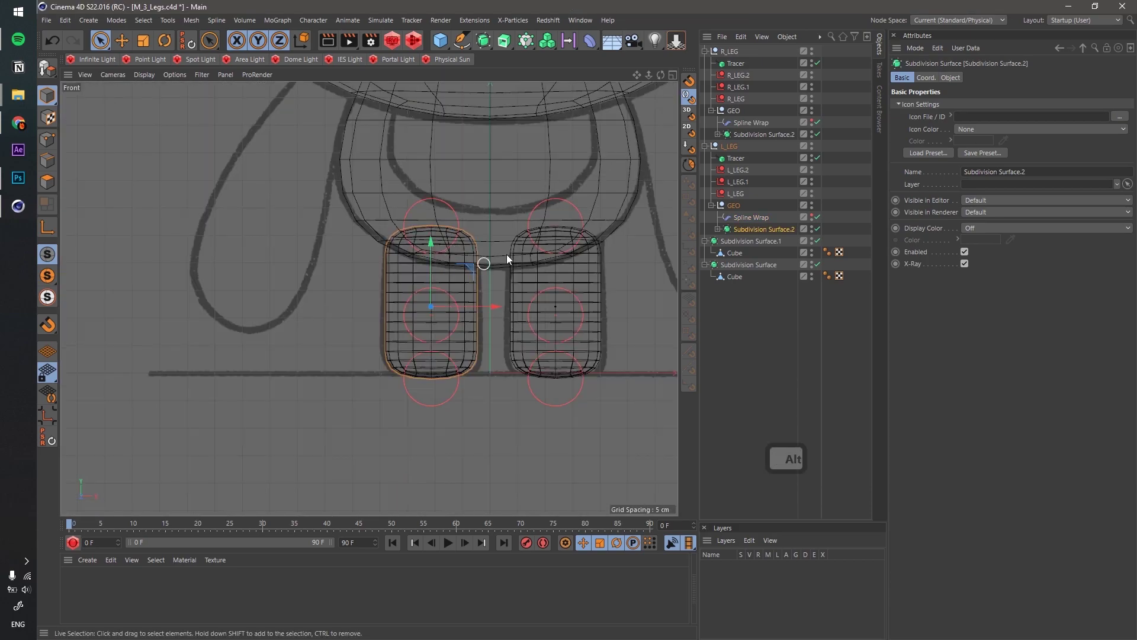
Step: Collapse the leg groups and select the L_LEG rig in the Object Manager
{"action": "left_click", "coordinate": [722, 57]}
{"action": "left_click", "coordinate": [708, 148]}
{"action": "left_click", "coordinate": [706, 55]}
{"action": "left_click", "coordinate": [734, 64]}
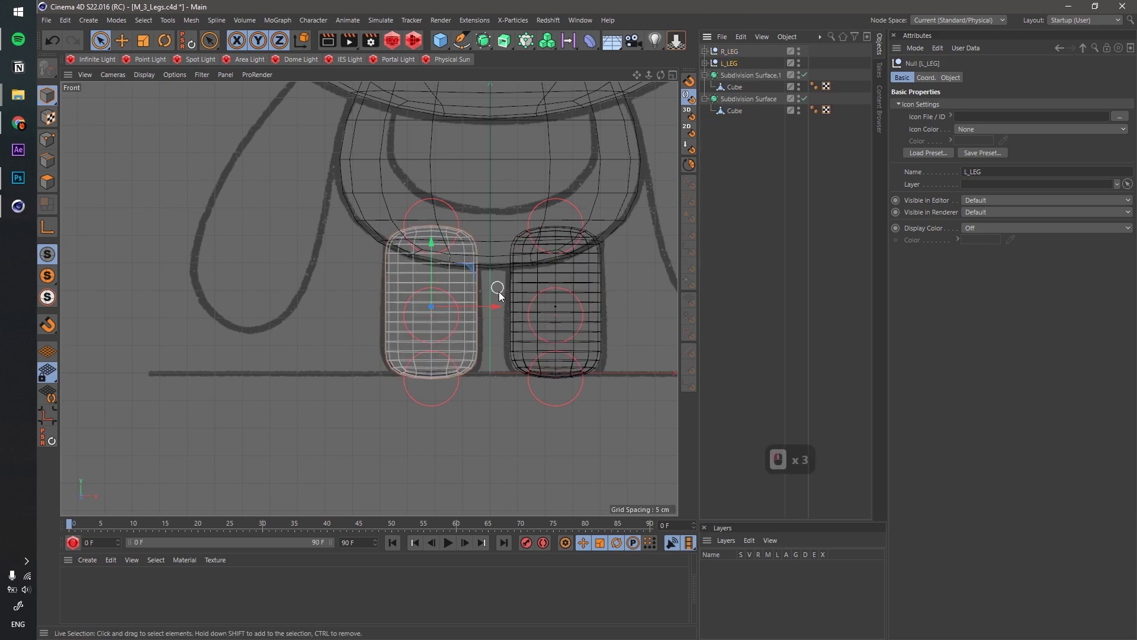
Step: Duplicate L_LEG as L_ARM and move the copy to the left arm position
{"action": "left_click", "coordinate": [326, 308]}
{"action": "left_click", "coordinate": [321, 154]}
{"action": "left_click", "coordinate": [398, 223]}
{"action": "left_click", "coordinate": [707, 57]}
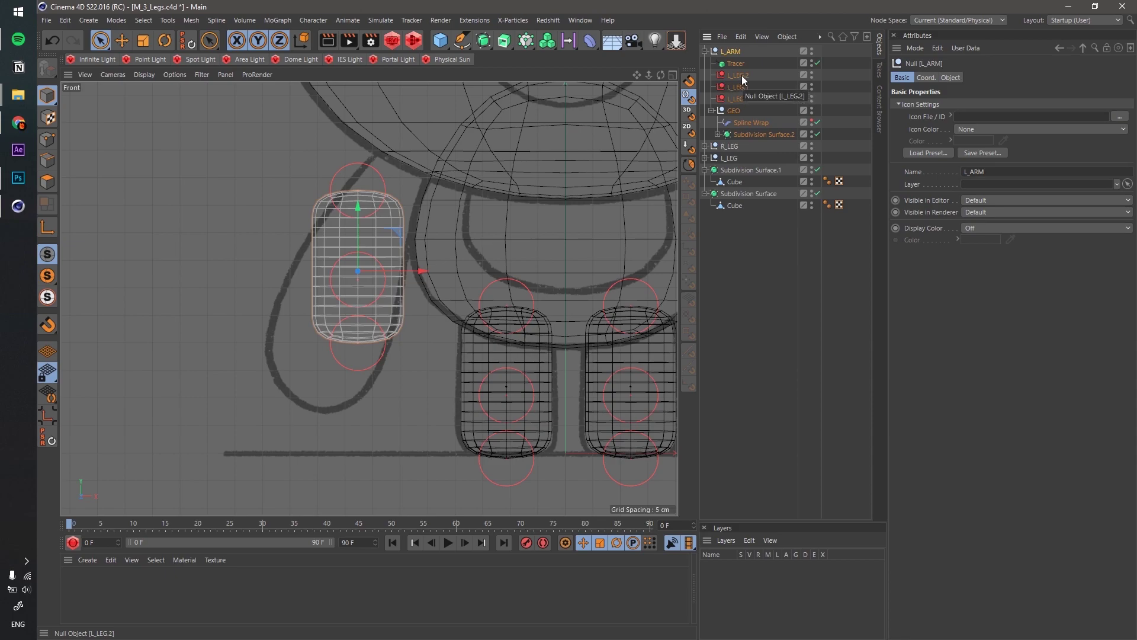
Step: Duplicate an arm null as L_LEG.3 and add it to the Tracer's Trace Link list
{"action": "left_click", "coordinate": [746, 81]}
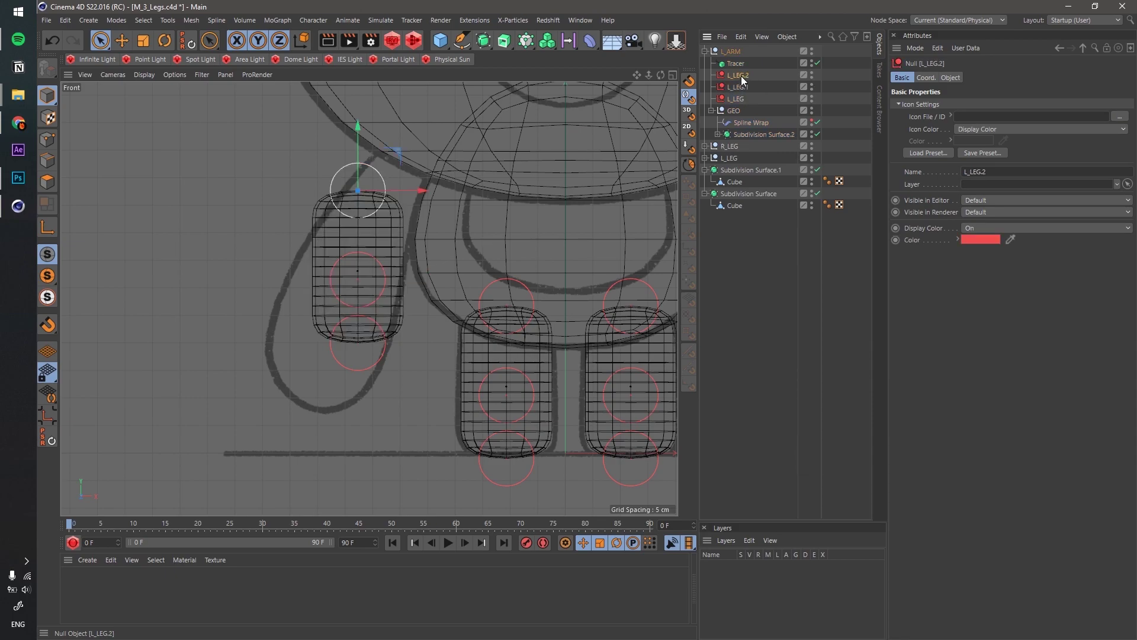
{"action": "left_click", "coordinate": [748, 71]}
{"action": "left_click", "coordinate": [471, 94]}
{"action": "left_click", "coordinate": [741, 65]}
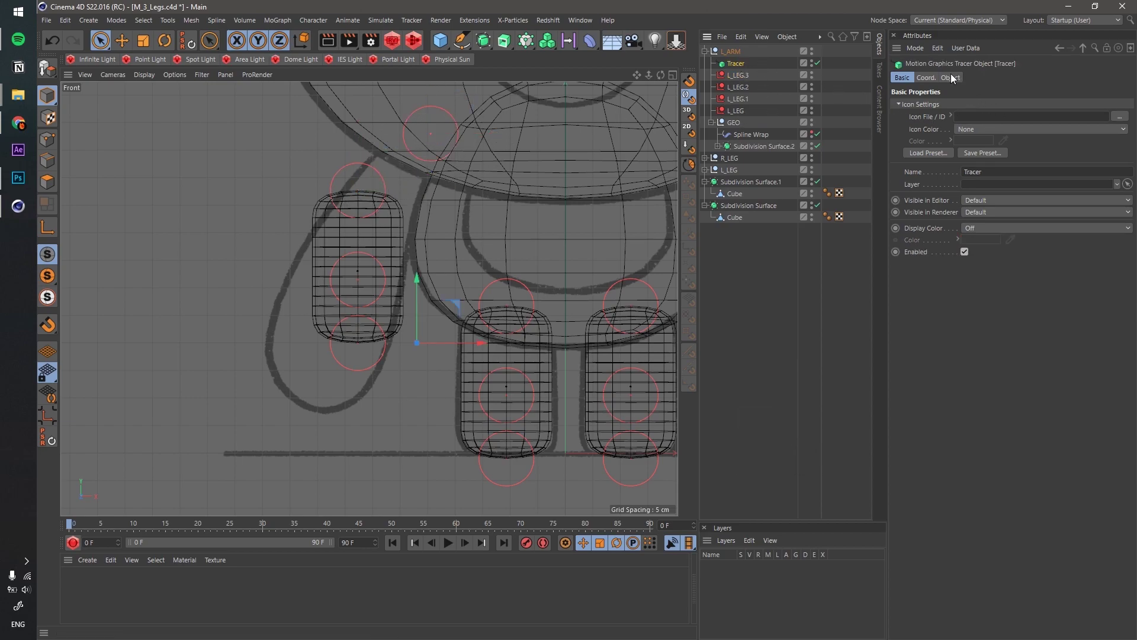
{"action": "left_click", "coordinate": [955, 80]}
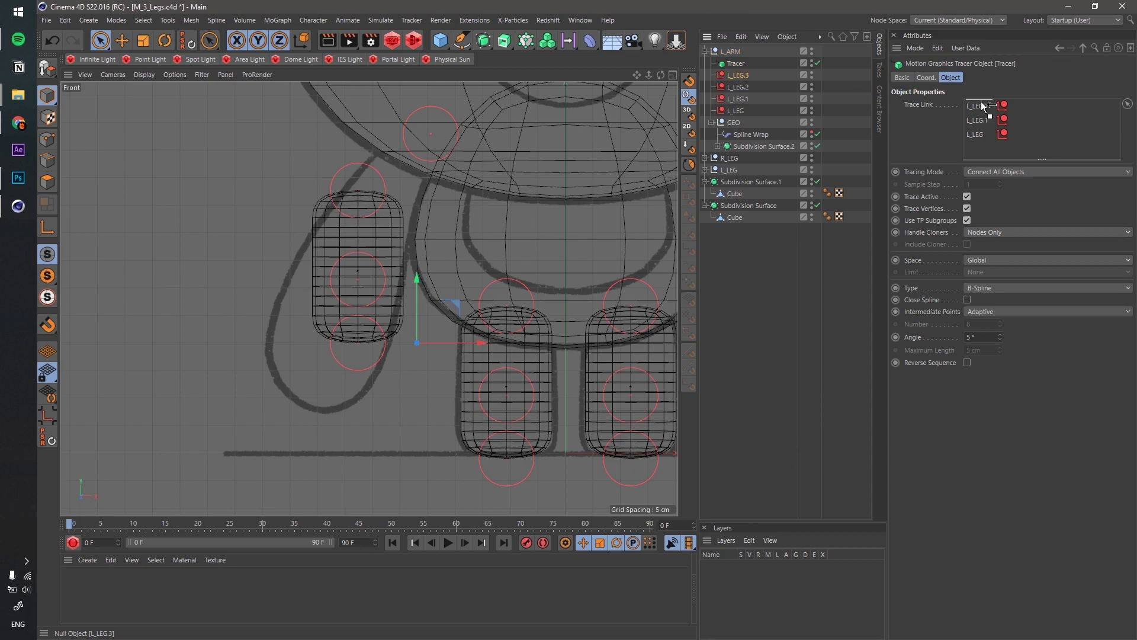
{"action": "left_click", "coordinate": [985, 106]}
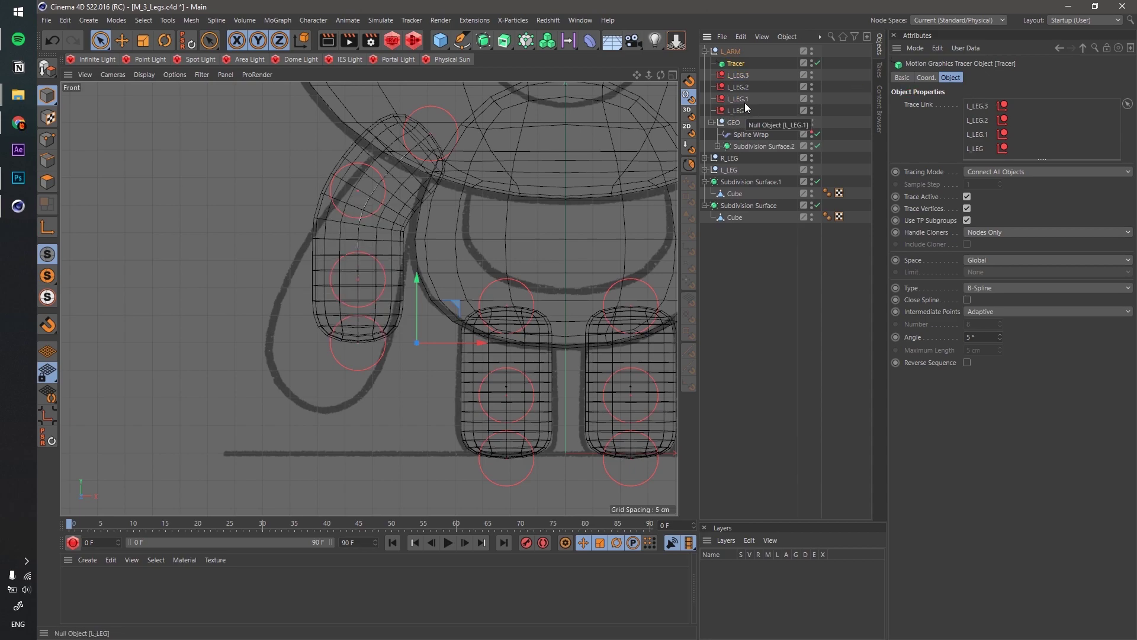
Step: Move the arm rig's nulls diagonally from the shoulder down along the sketched arm
{"action": "left_click", "coordinate": [745, 85]}
{"action": "left_click", "coordinate": [405, 157]}
{"action": "left_click", "coordinate": [403, 250]}
{"action": "left_click", "coordinate": [402, 313]}
{"action": "left_click", "coordinate": [361, 378]}
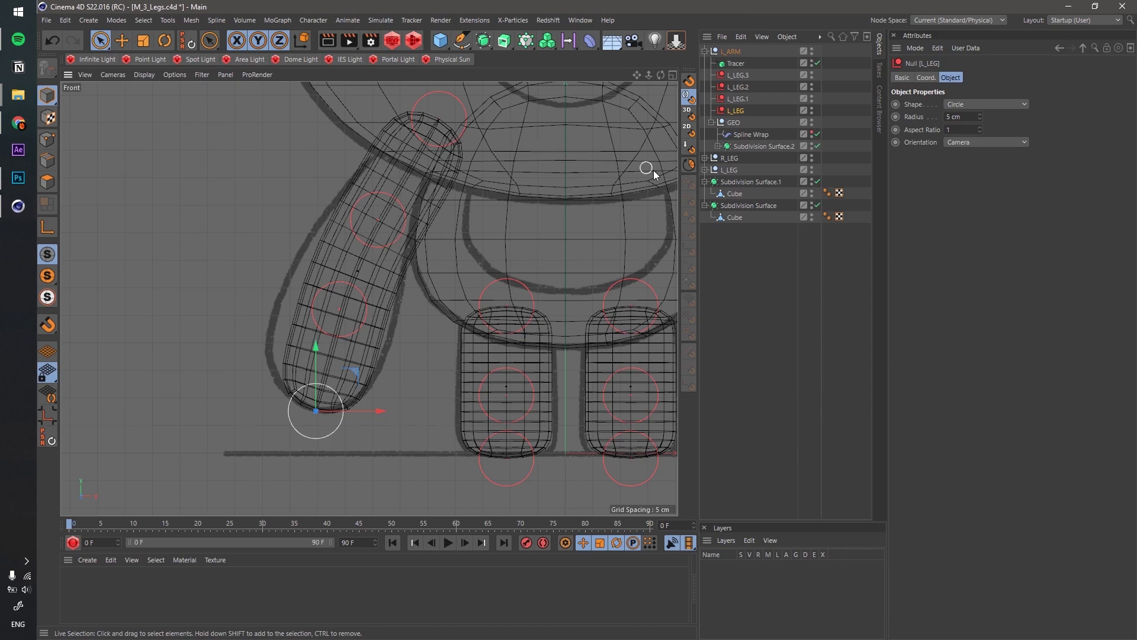
{"action": "left_click", "coordinate": [747, 143]}
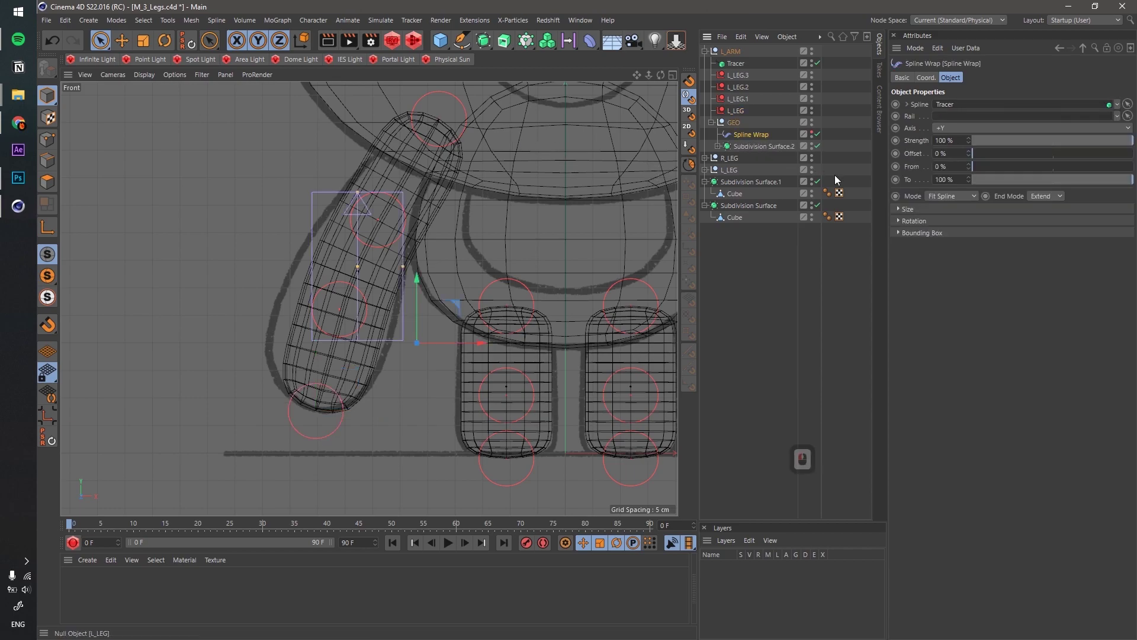
Step: Add a point lowering the start of the arm Spline Wrap's Size curve, then select the arm cube
{"action": "left_click", "coordinate": [899, 214]}
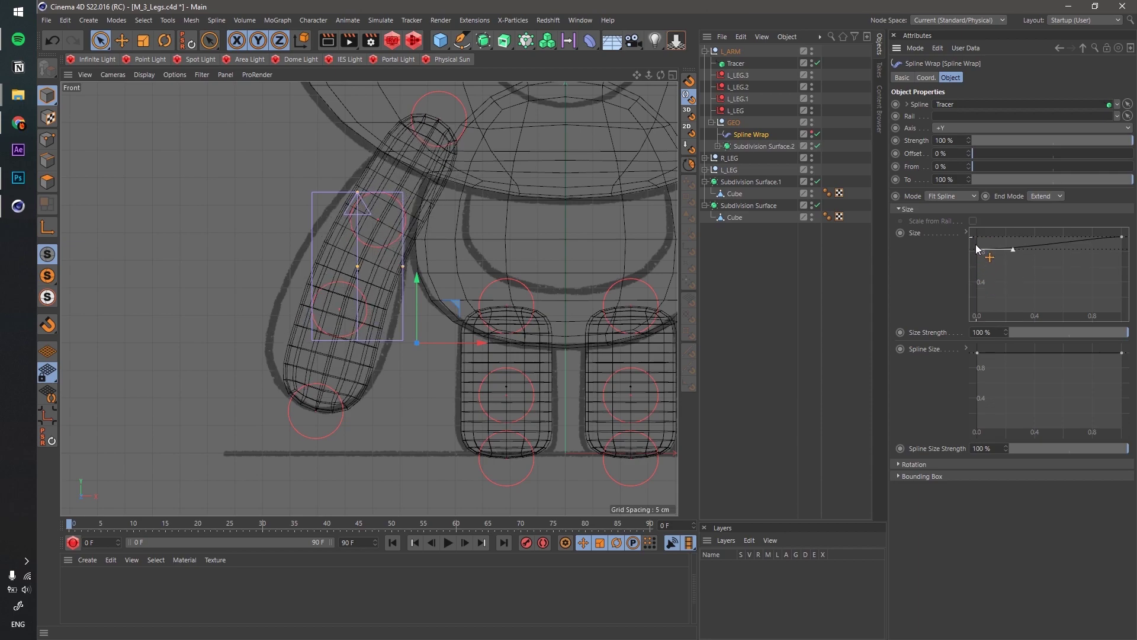
{"action": "left_click", "coordinate": [964, 225]}
{"action": "left_click", "coordinate": [721, 152]}
{"action": "left_click", "coordinate": [749, 165]}
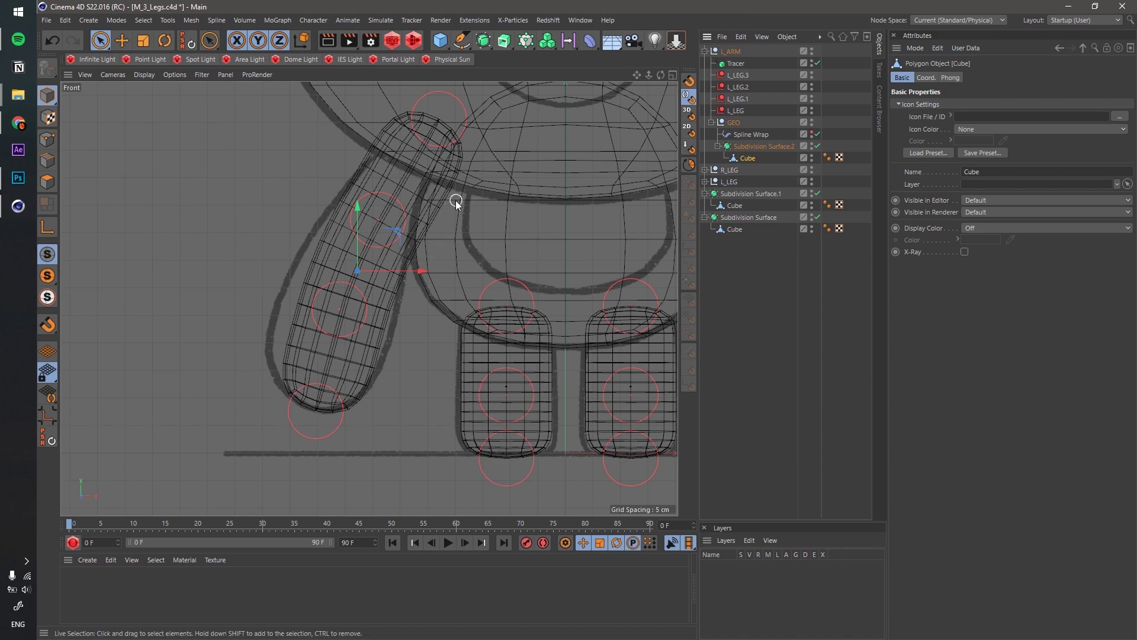
Step: Scale the arm cube up to about 136% so the arm is thicker
{"action": "left_click", "coordinate": [751, 165]}
{"action": "left_click", "coordinate": [148, 48]}
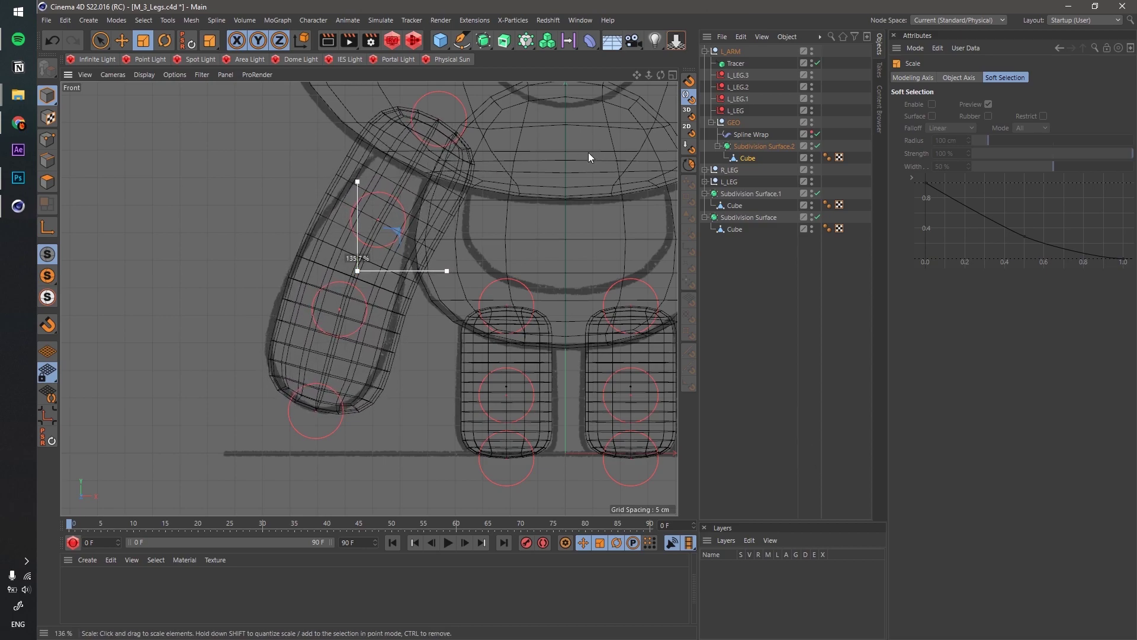
{"action": "left_click", "coordinate": [600, 158]}
{"action": "left_click", "coordinate": [742, 115]}
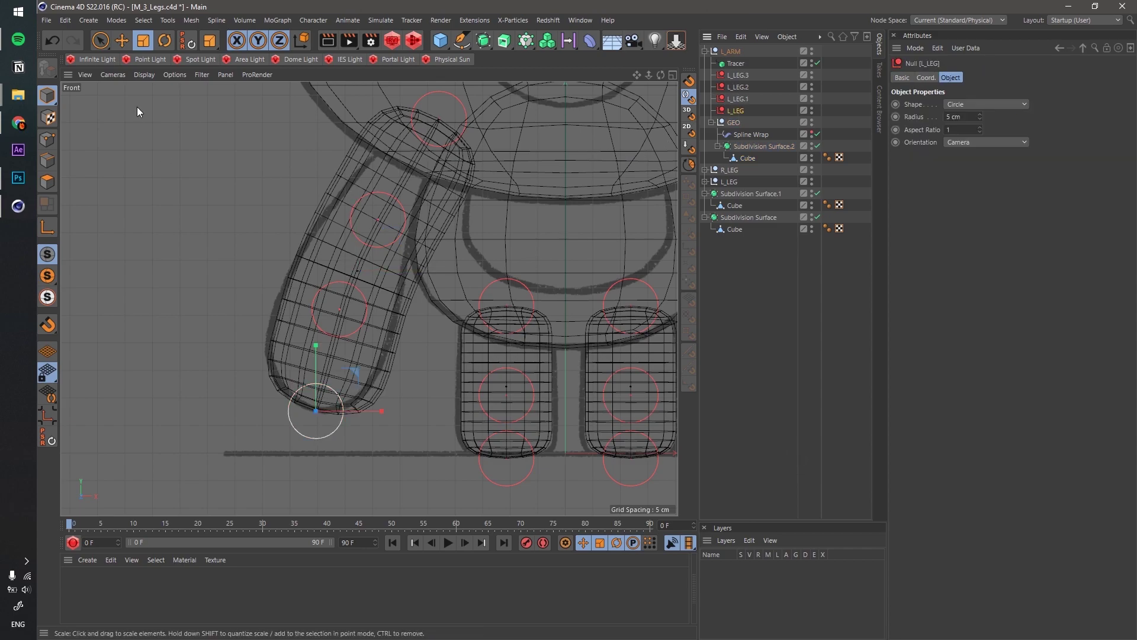